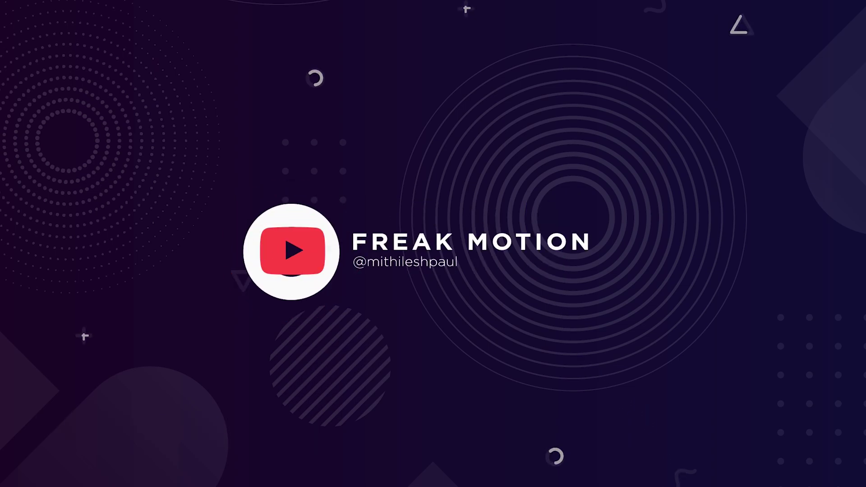
Create a new 1920×1080 composition named Grid
{"action": "left_click", "coordinate": [477, 415]}
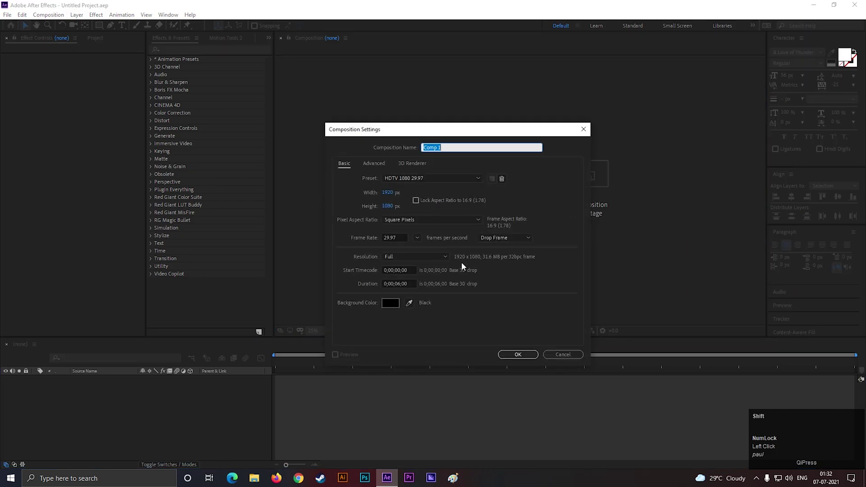
{"action": "type", "text": "ri"}
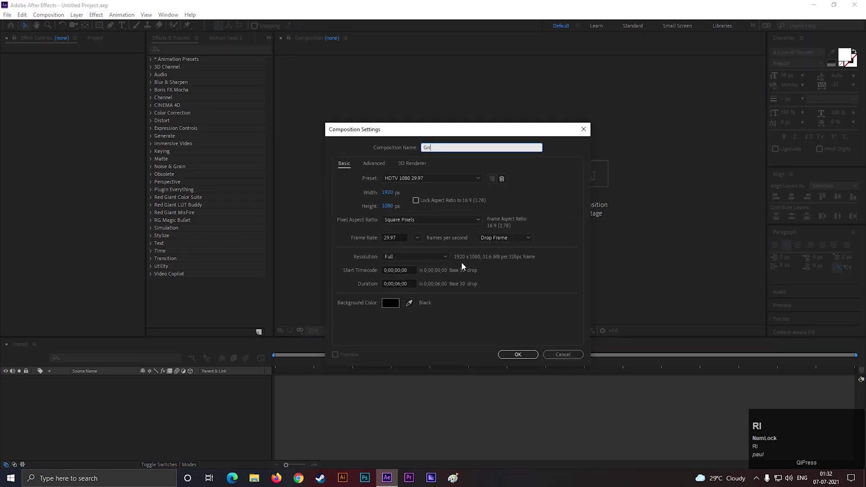
{"action": "key", "text": "d"}
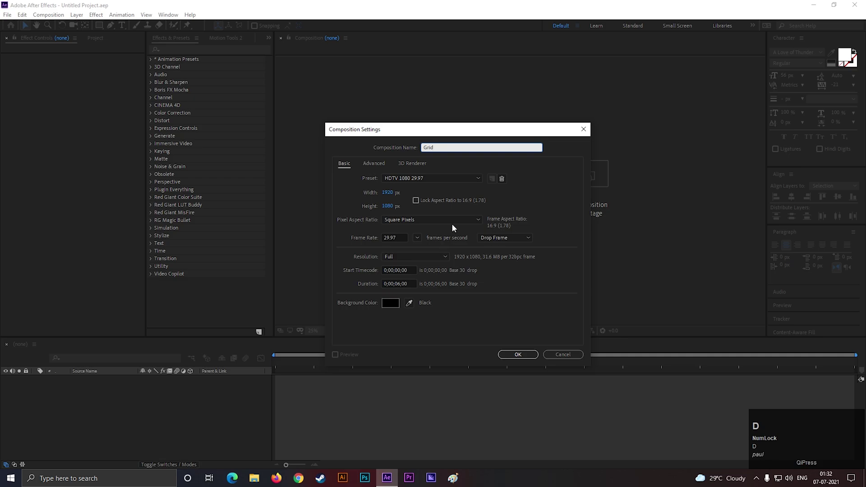
{"action": "left_click", "coordinate": [514, 355]}
{"action": "scroll", "scroll_direction": "up", "scroll_amount": 3}
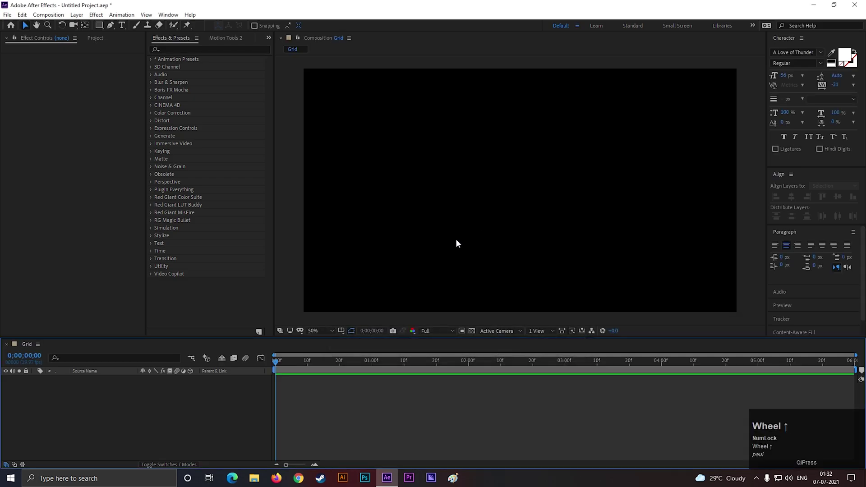
Add a new 4000×4000 white solid named Grid from the Project panel
{"action": "left_click", "coordinate": [164, 410]}
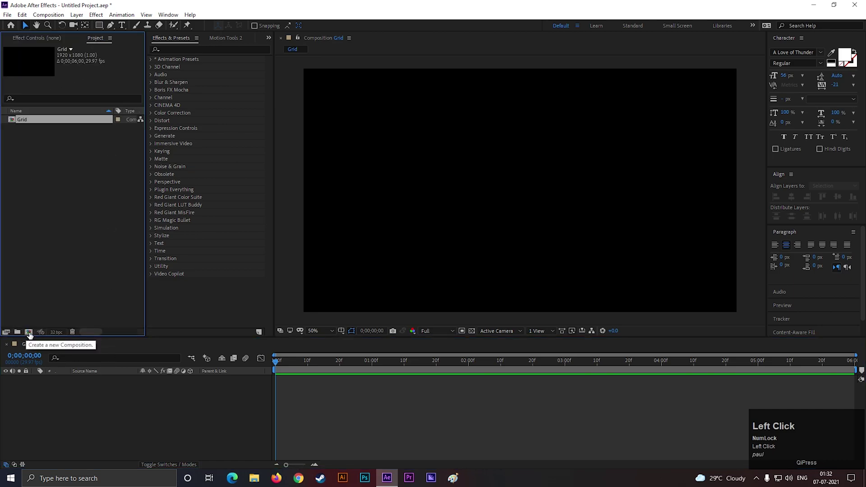
{"action": "right_click", "coordinate": [109, 405]}
{"action": "left_click", "coordinate": [136, 306]}
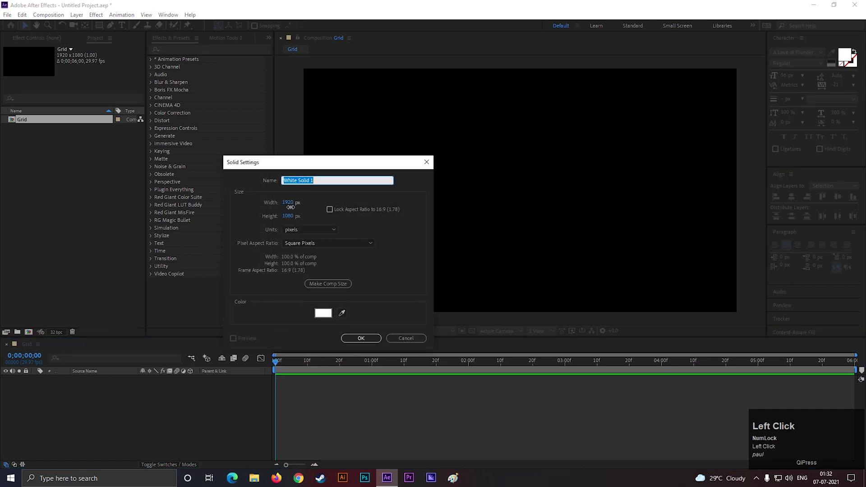
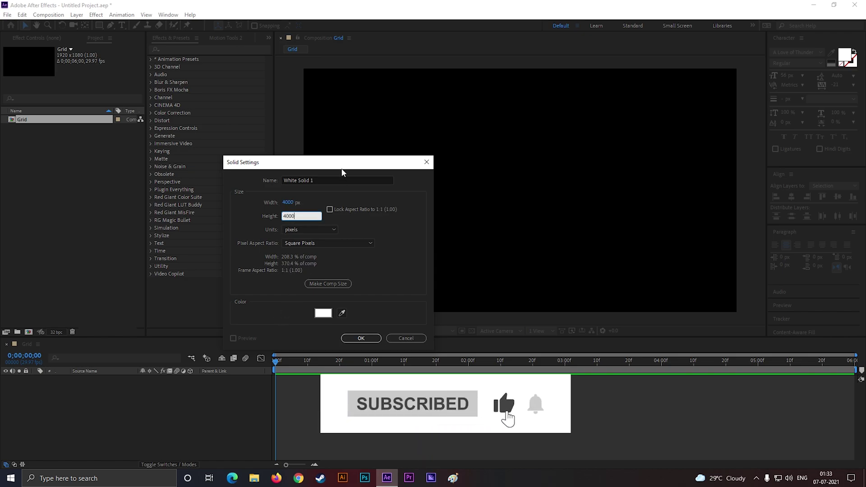
{"action": "left_click", "coordinate": [537, 416]}
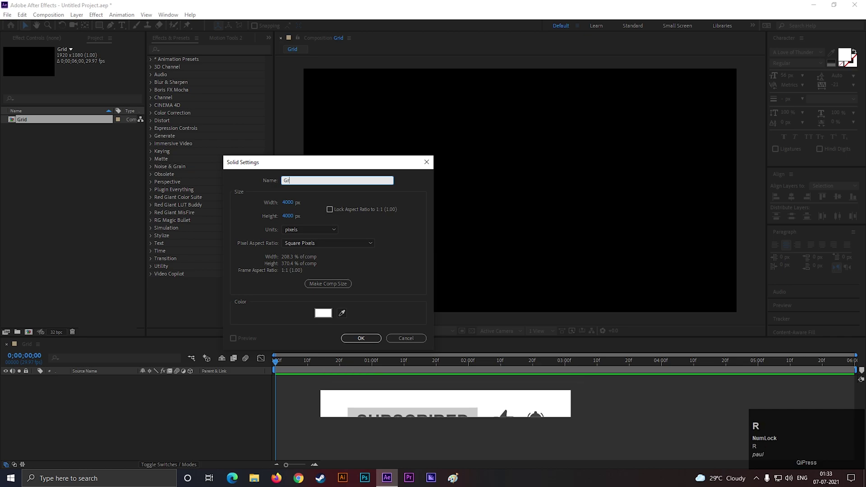
{"action": "type", "text": "rid"}
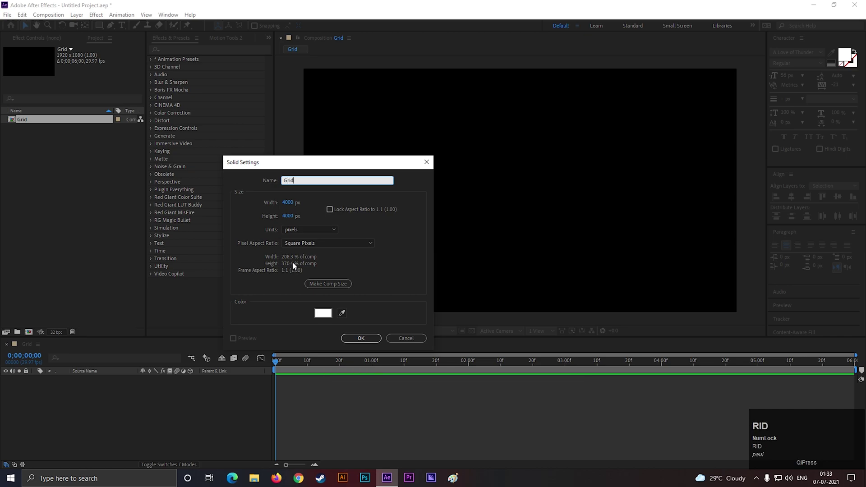
Confirm the 4000×4000 solid and apply the Generate > Grid effect for white lines on black
{"action": "left_click", "coordinate": [353, 339]}
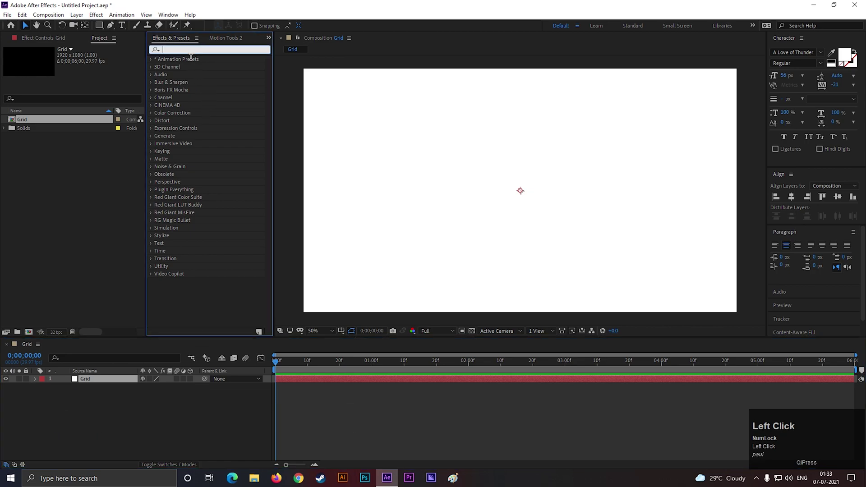
{"action": "type", "text": "grid"}
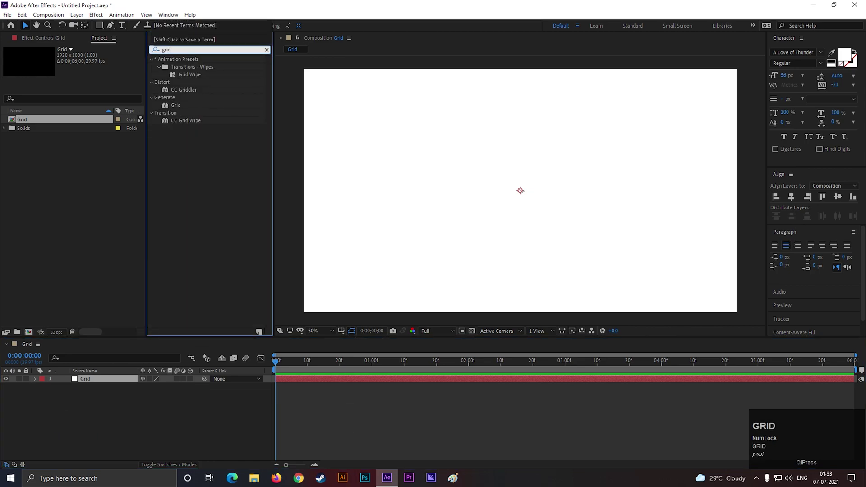
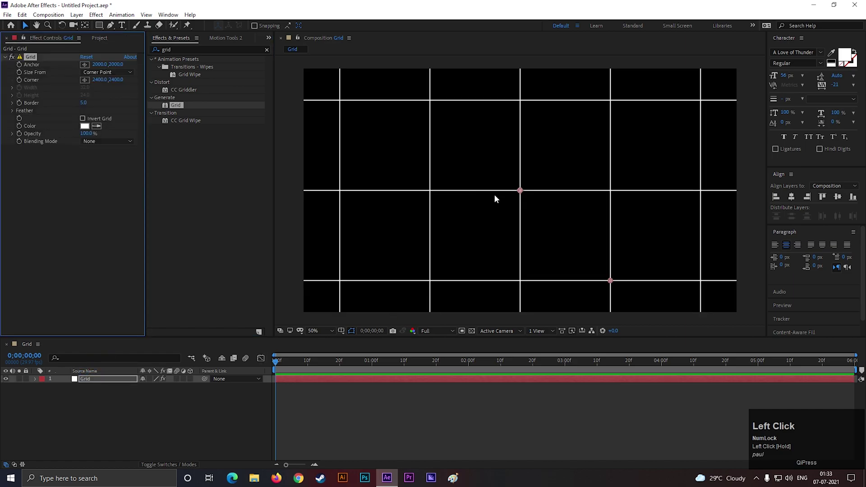
{"action": "scroll", "scroll_direction": "down", "scroll_amount": 3}
{"action": "scroll", "scroll_direction": "up", "scroll_amount": 3}
{"action": "scroll", "scroll_direction": "down", "scroll_amount": 3}
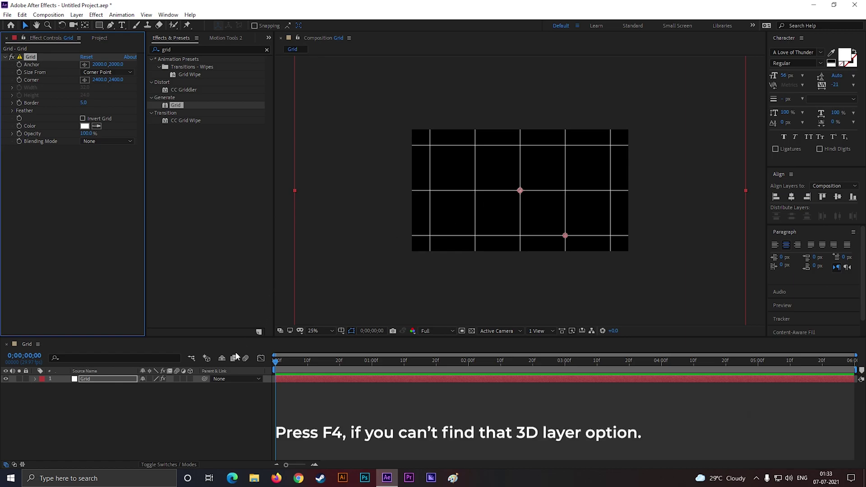
Make the Grid layer 3D with X Rotation -82° and reveal its Position
{"action": "left_click", "coordinate": [192, 383]}
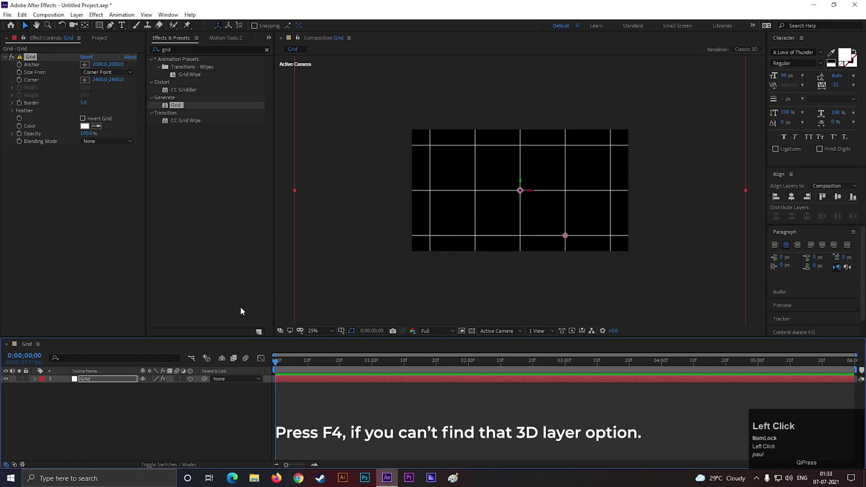
{"action": "key", "text": "r"}
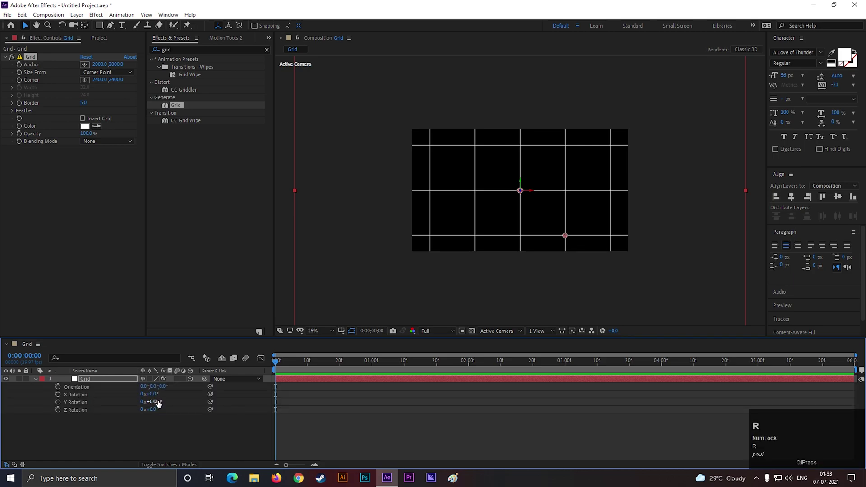
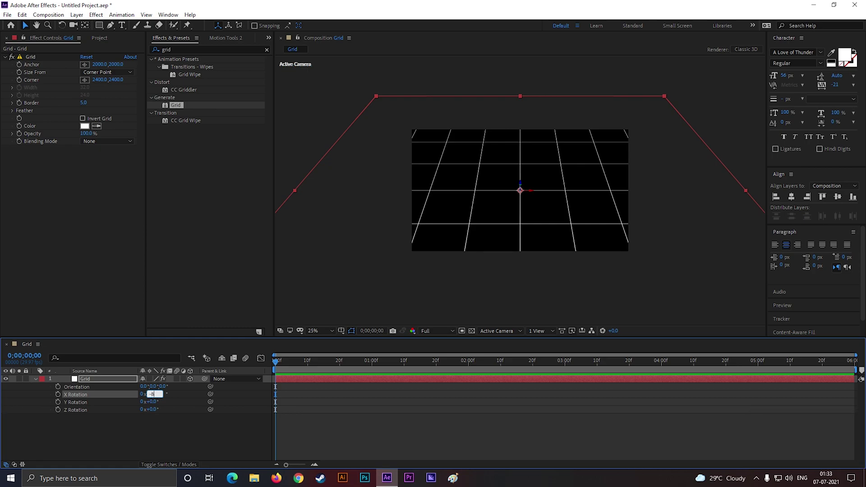
{"action": "key", "text": "Return"}
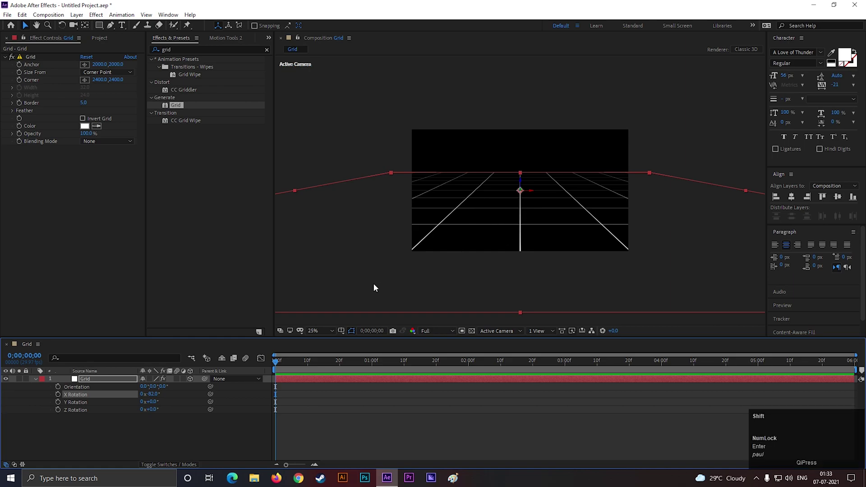
{"action": "key", "text": "shift+p"}
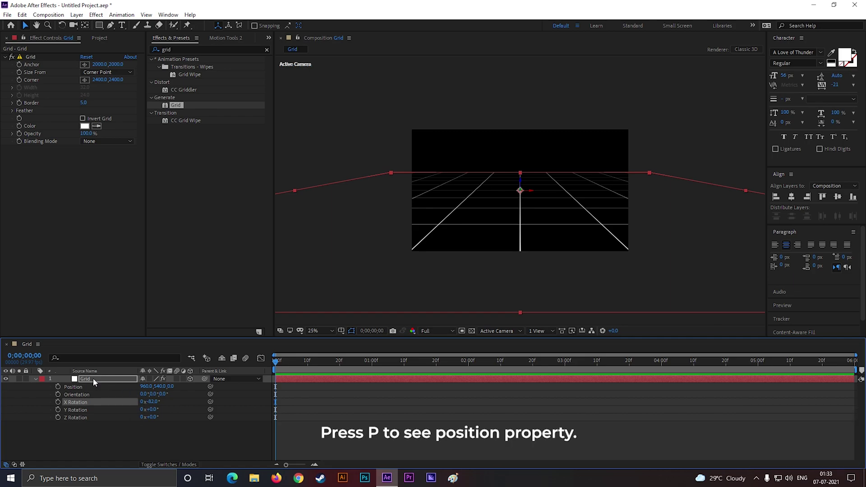
Lower the grid floor to about position 960,1096 near the frame bottom
{"action": "left_click_drag", "start_coordinate": [163, 391], "coordinate": [85, 215]}
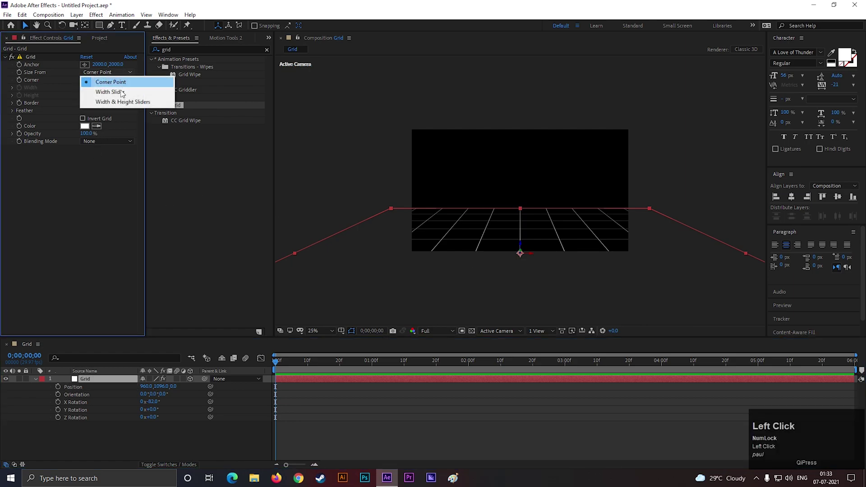
{"action": "scroll", "scroll_direction": "up", "scroll_amount": 3}
{"action": "scroll", "scroll_direction": "down", "scroll_amount": 3}
{"action": "scroll", "scroll_direction": "up", "scroll_amount": 3}
Size the grid from the Width slider at 425 and shift Anchor Y to about 2675
{"action": "left_click_drag", "start_coordinate": [44, 102], "coordinate": [446, 175]}
{"action": "scroll", "scroll_direction": "down", "scroll_amount": 3}
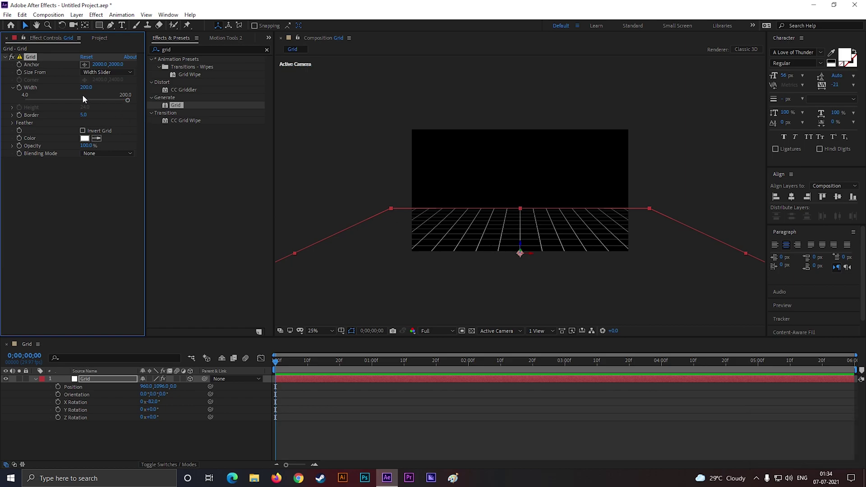
{"action": "left_click_drag", "start_coordinate": [91, 90], "coordinate": [468, 296]}
{"action": "scroll", "scroll_direction": "down", "scroll_amount": 3}
{"action": "scroll", "scroll_direction": "up", "scroll_amount": 3}
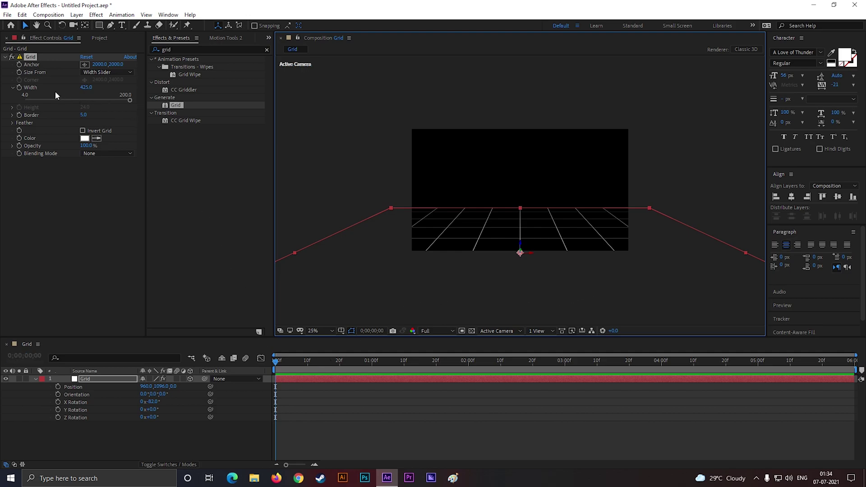
{"action": "left_click_drag", "start_coordinate": [23, 67], "coordinate": [40, 383]}
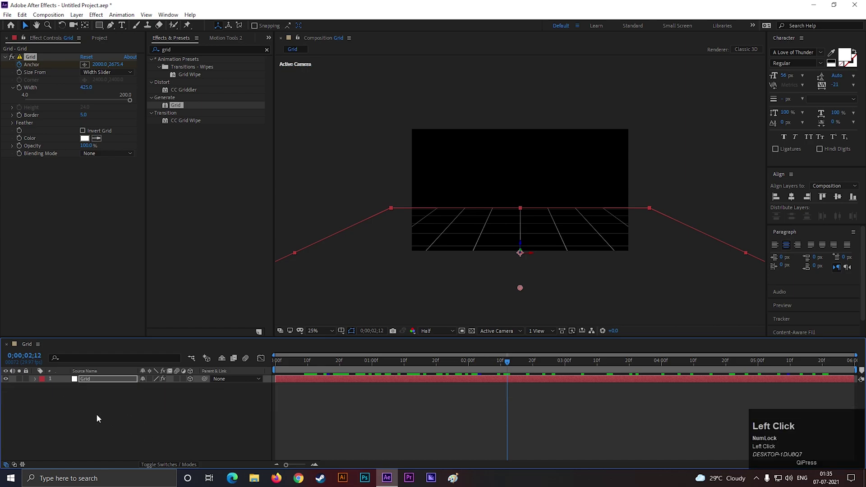
Add an adjustment layer above the grid with Mirror at -90° reflection angle, forming a ceiling
{"action": "scroll", "scroll_direction": "up", "scroll_amount": 3}
{"action": "left_click", "coordinate": [101, 383]}
{"action": "key", "text": "r"}
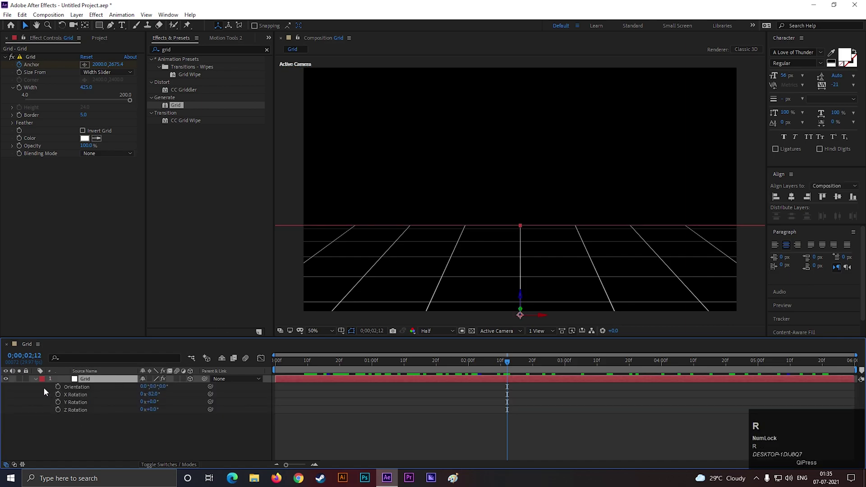
{"action": "left_click", "coordinate": [37, 382]}
{"action": "right_click", "coordinate": [85, 401]}
{"action": "left_click", "coordinate": [113, 307]}
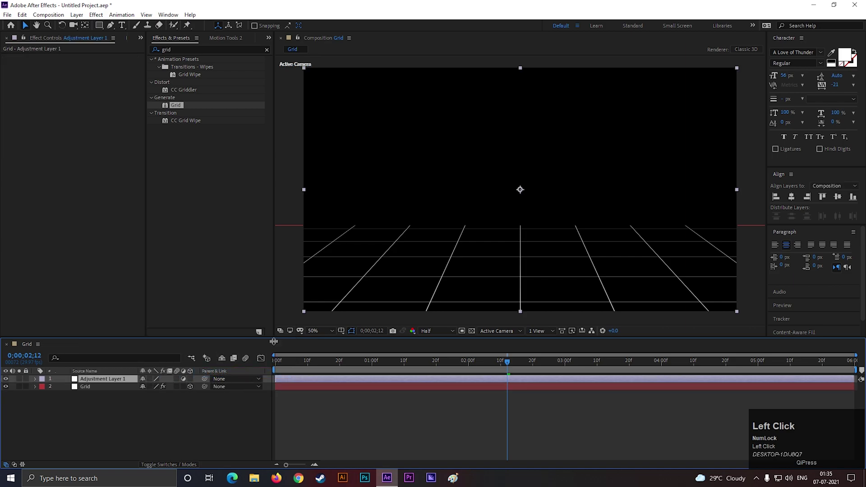
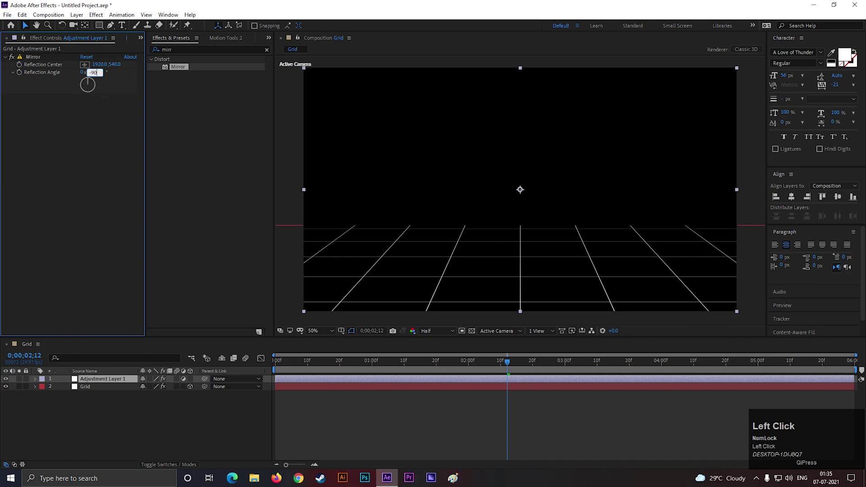
{"action": "key", "text": "Return"}
{"action": "scroll", "scroll_direction": "down", "scroll_amount": 3}
{"action": "scroll", "scroll_direction": "up", "scroll_amount": 3}
{"action": "scroll", "scroll_direction": "down", "scroll_amount": 3}
Widen the grid cells to 512 and raise the floor position with a -84° X tilt
{"action": "double_click", "coordinate": [99, 392]}
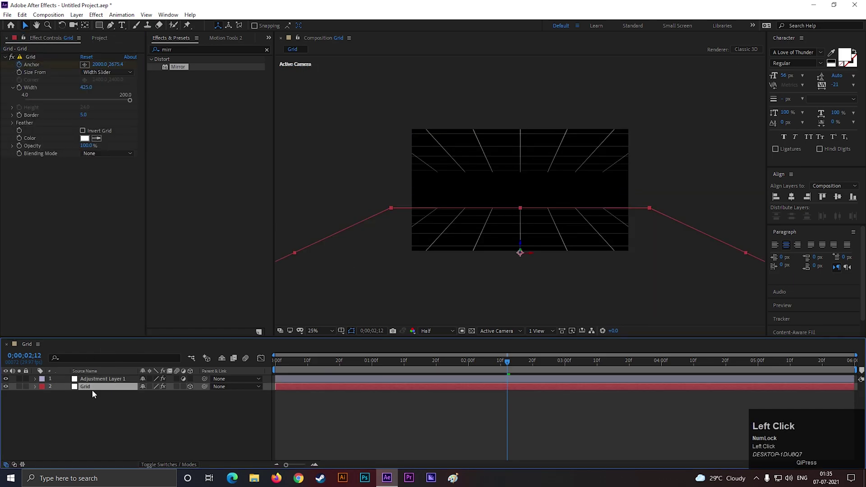
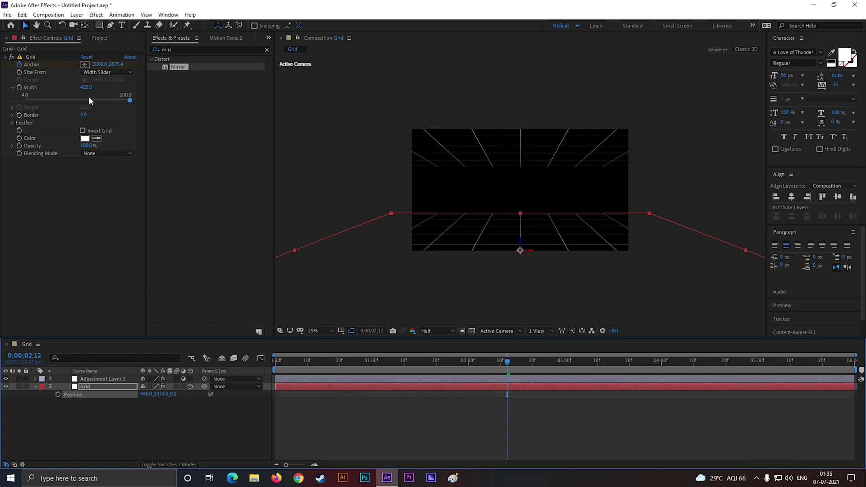
{"action": "left_click_drag", "start_coordinate": [89, 91], "coordinate": [85, 400]}
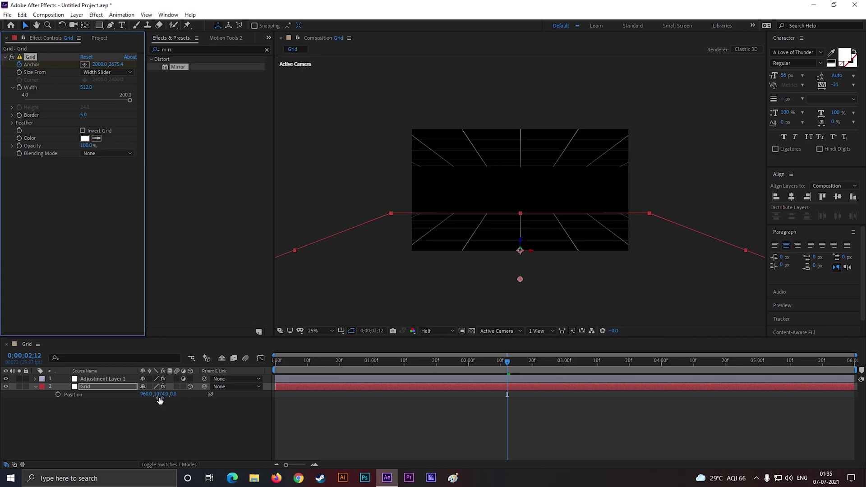
{"action": "key", "text": "shift+r"}
{"action": "left_click_drag", "start_coordinate": [156, 416], "coordinate": [511, 266]}
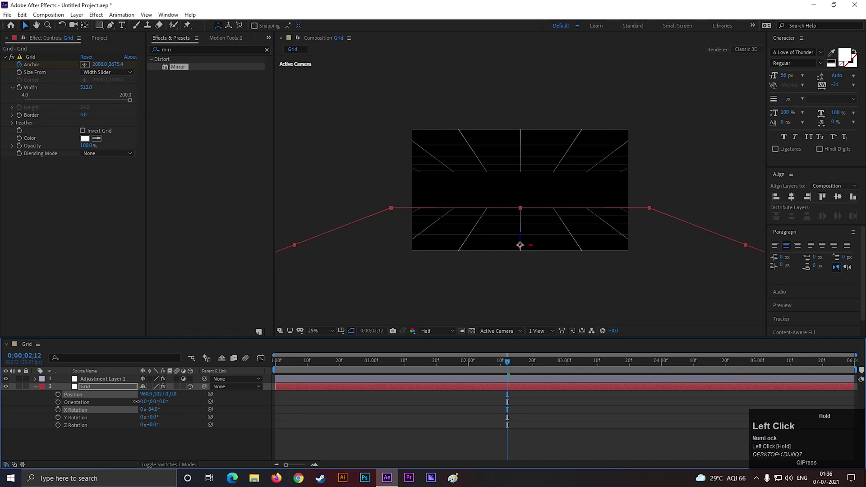
{"action": "scroll", "scroll_direction": "down", "scroll_amount": 3}
{"action": "scroll", "scroll_direction": "up", "scroll_amount": 3}
{"action": "left_click", "coordinate": [86, 117]}
{"action": "key", "text": "Return"}
Thicken the grid lines to Border 9 and preview the result later in the timeline
{"action": "scroll", "scroll_direction": "up", "scroll_amount": 3}
{"action": "left_click", "coordinate": [87, 118]}
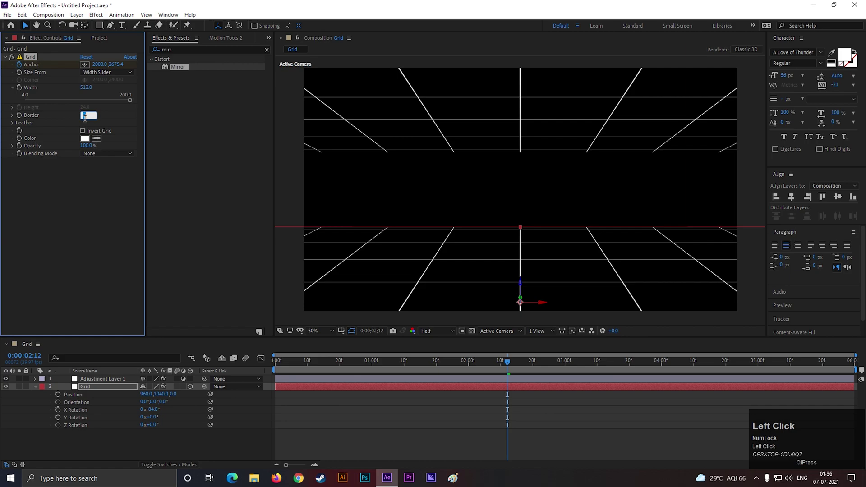
{"action": "key", "text": "Return"}
{"action": "scroll", "scroll_direction": "down", "scroll_amount": 3}
{"action": "left_click", "coordinate": [527, 304]}
{"action": "scroll", "scroll_direction": "up", "scroll_amount": 3}
{"action": "left_click", "coordinate": [459, 286]}
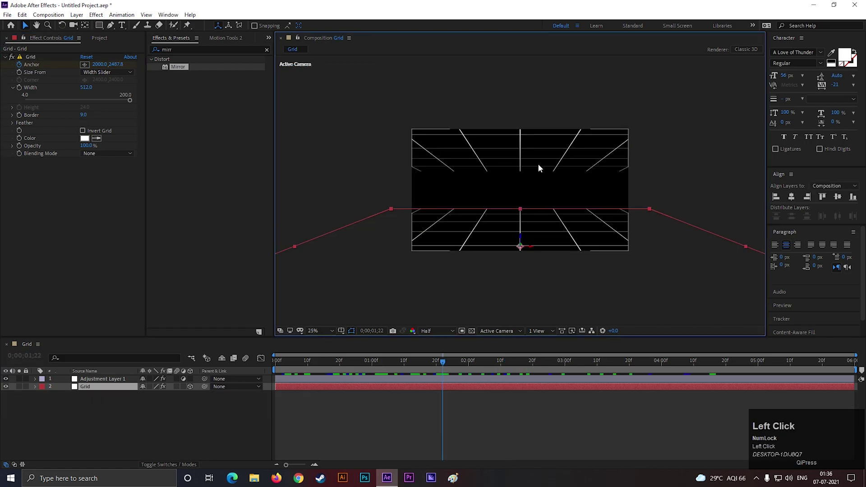
{"action": "scroll", "scroll_direction": "up", "scroll_amount": 3}
{"action": "scroll", "scroll_direction": "down", "scroll_amount": 3}
{"action": "left_click_drag", "start_coordinate": [463, 367], "coordinate": [39, 393]}
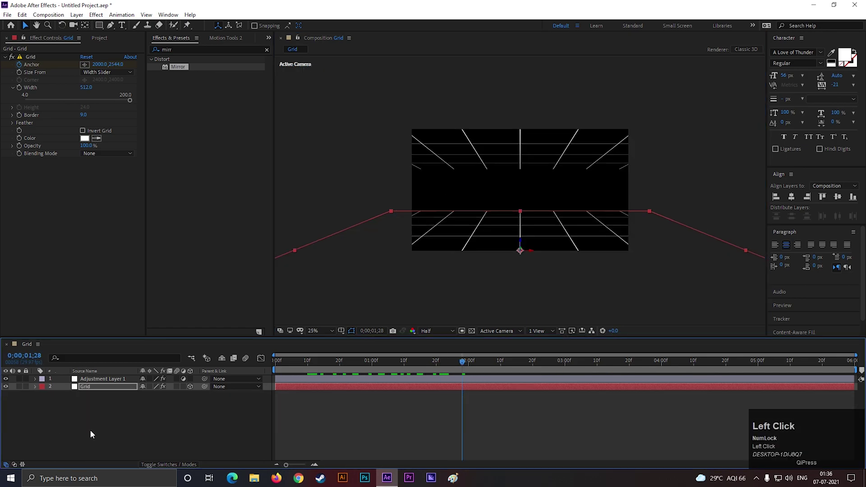
Add a new 4000×4000 white solid named BLUR to the composition
{"action": "right_click", "coordinate": [95, 433]}
{"action": "left_click", "coordinate": [129, 338]}
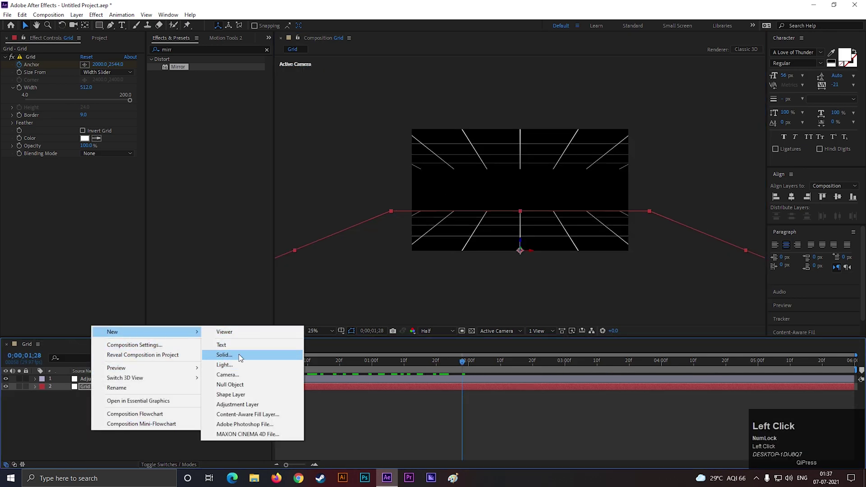
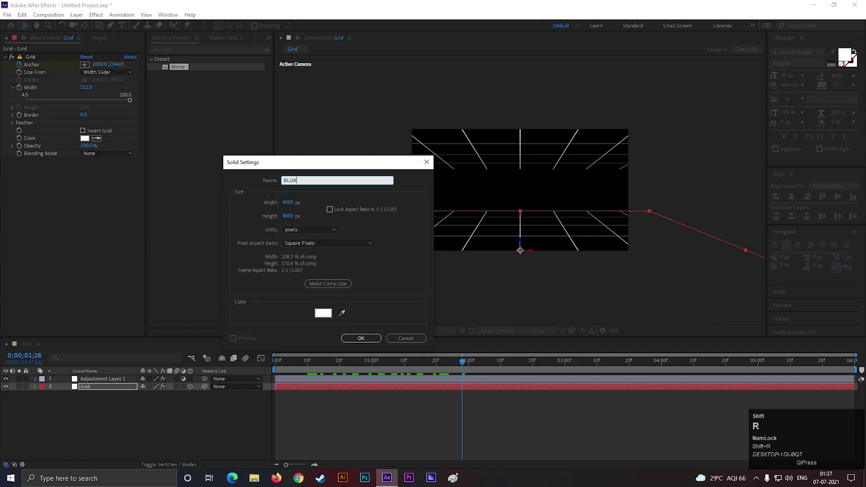
{"action": "key", "text": "Return"}
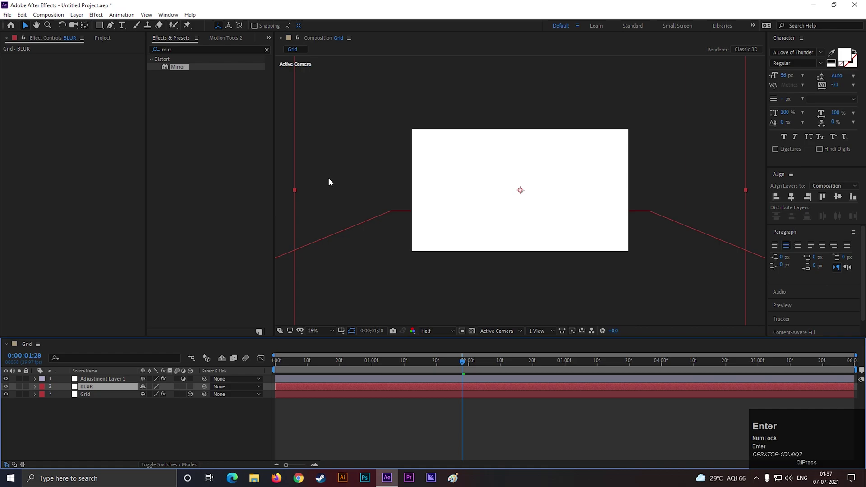
Move BLUR to the top of the stack and feather its centre rectangle mask
{"action": "left_click_drag", "start_coordinate": [94, 389], "coordinate": [800, 203]}
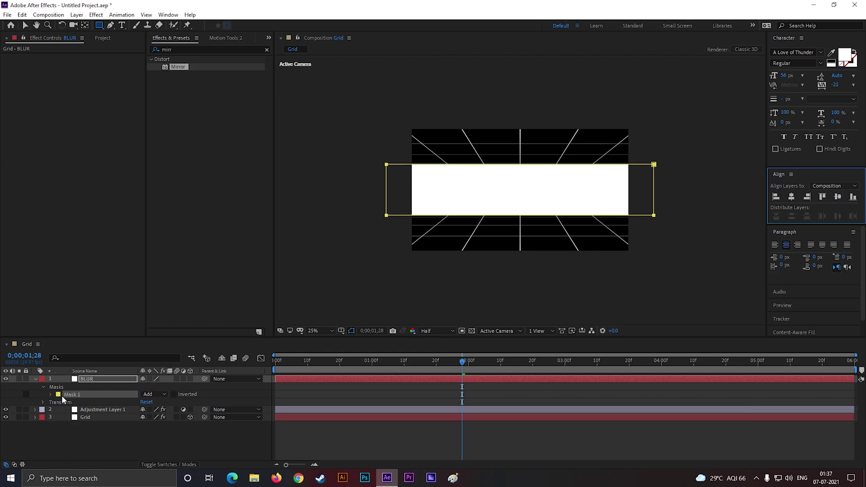
{"action": "key", "text": "f"}
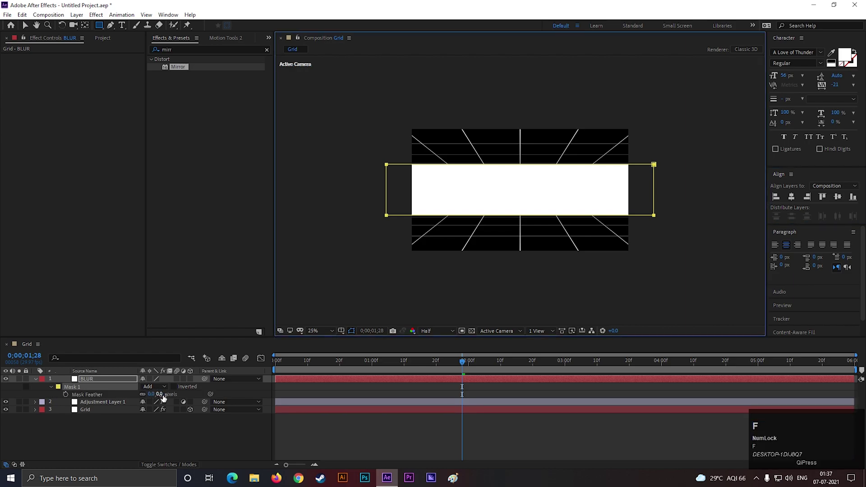
{"action": "left_click_drag", "start_coordinate": [162, 398], "coordinate": [132, 430]}
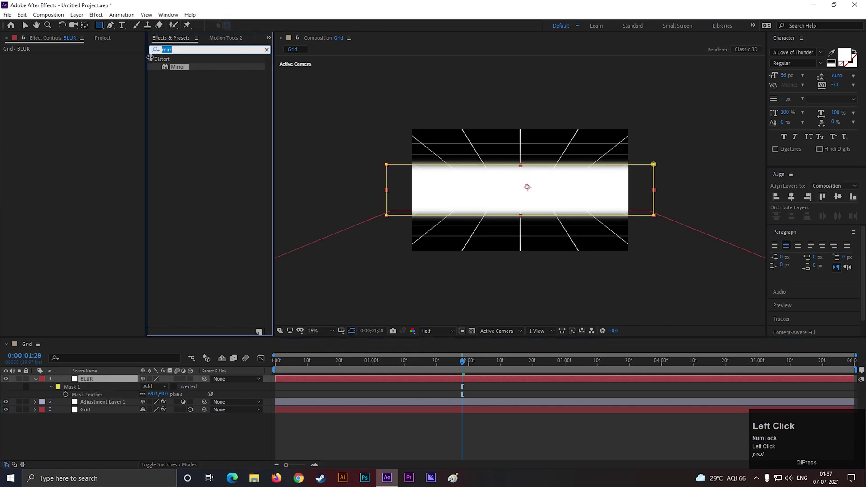
Fill BLUR with black and raise the mask feather to 178 px for a soft horizon band
{"action": "type", "text": "fll"}
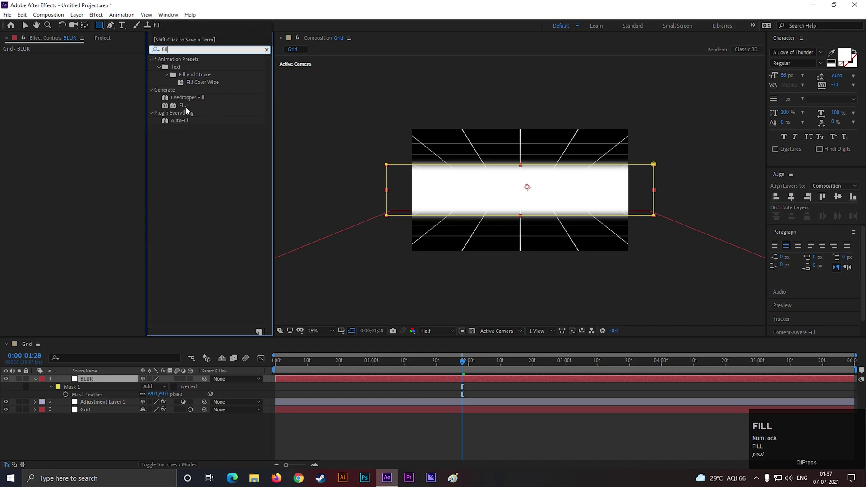
{"action": "left_click_drag", "start_coordinate": [188, 110], "coordinate": [312, 234]}
{"action": "left_click_drag", "start_coordinate": [96, 380], "coordinate": [87, 81]}
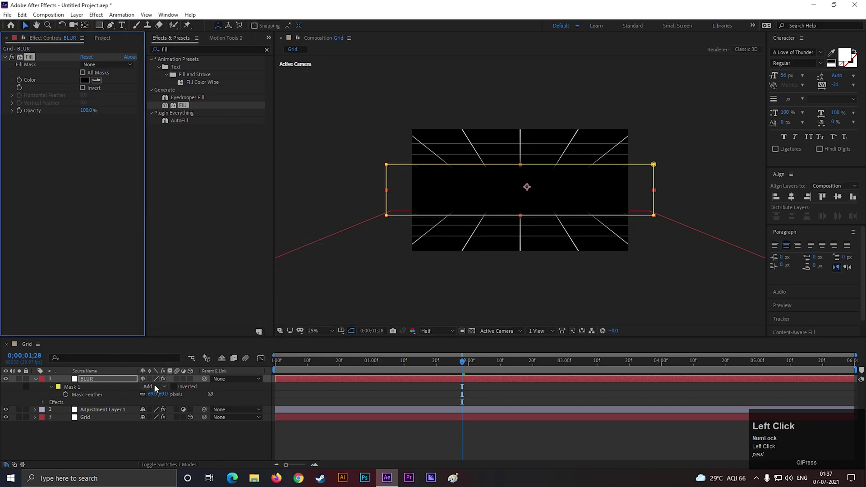
{"action": "left_click_drag", "start_coordinate": [166, 398], "coordinate": [529, 207]}
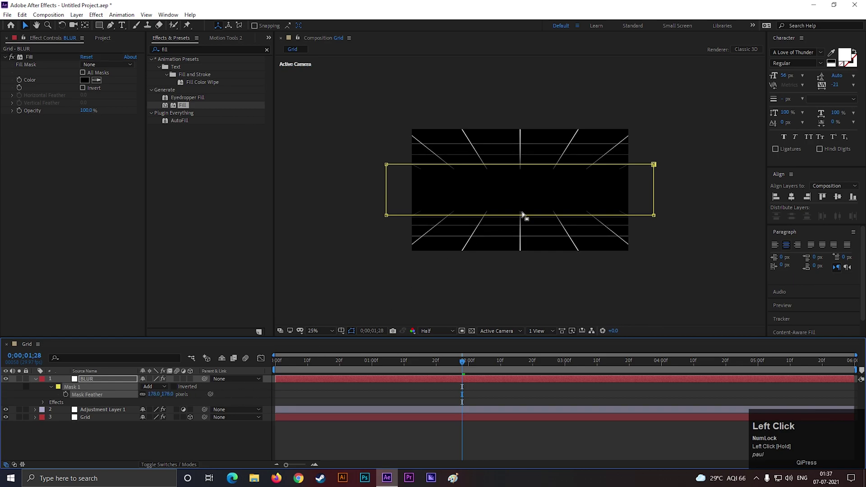
{"action": "scroll", "scroll_direction": "up", "scroll_amount": 3}
{"action": "scroll", "scroll_direction": "down", "scroll_amount": 3}
{"action": "left_click", "coordinate": [23, 31]}
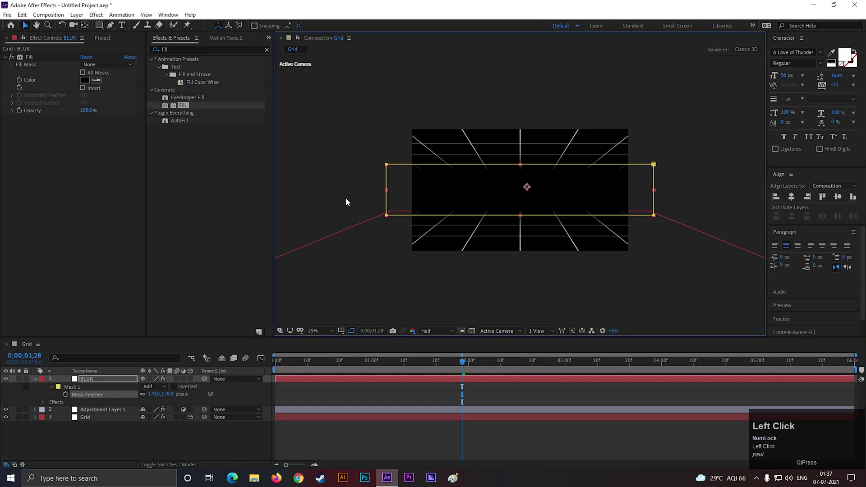
{"action": "scroll", "scroll_direction": "up", "scroll_amount": 3}
{"action": "scroll", "scroll_direction": "down", "scroll_amount": 3}
{"action": "left_click_drag", "start_coordinate": [442, 366], "coordinate": [41, 381]}
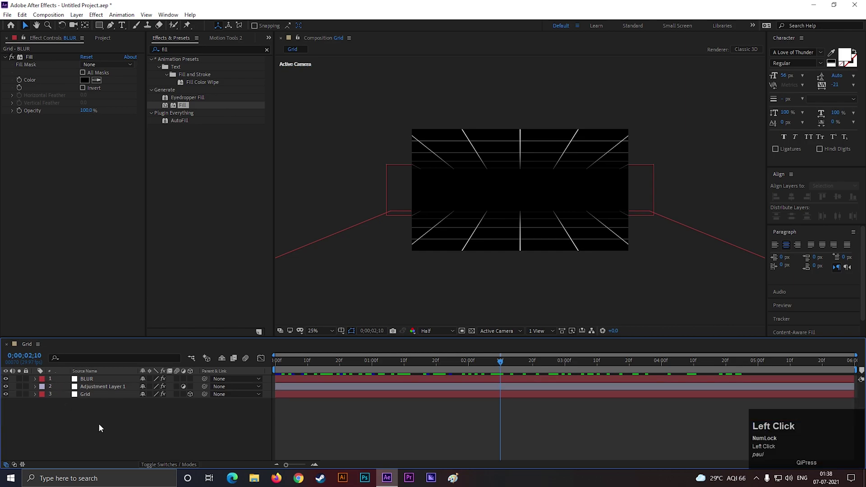
Add Adjustment Layer 2 with a 4-Color Gradient and place it below BLUR
{"action": "right_click", "coordinate": [108, 420]}
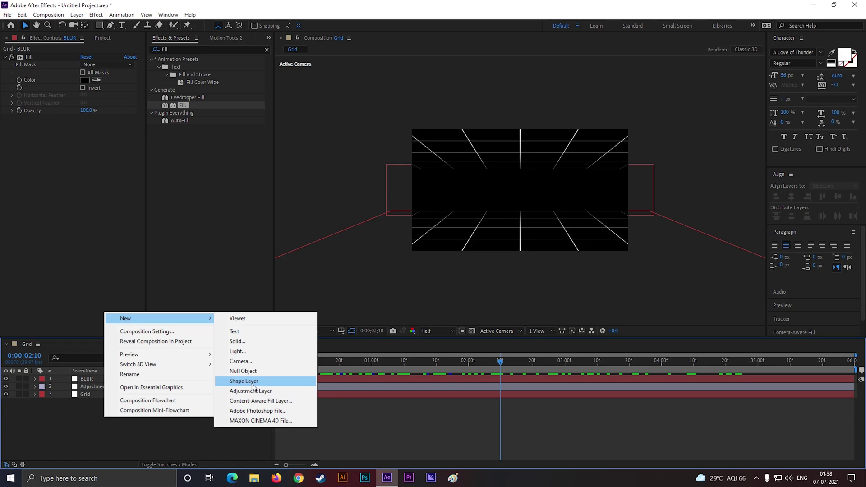
{"action": "left_click", "coordinate": [255, 392]}
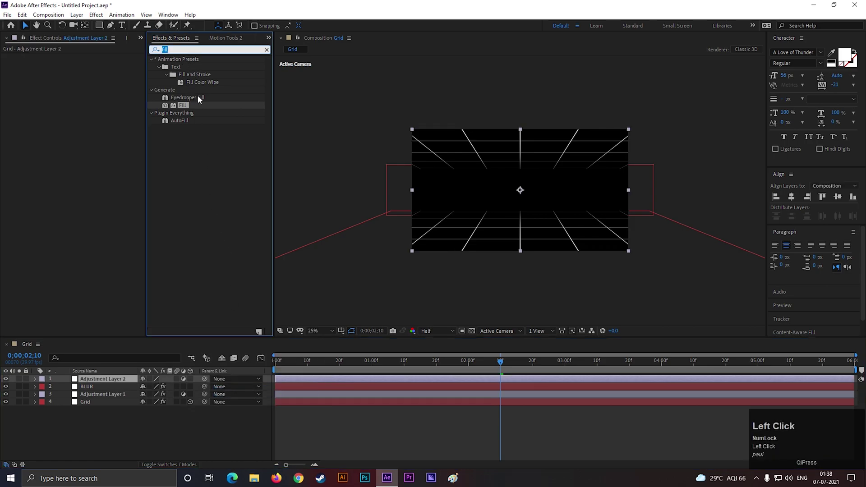
{"action": "key", "text": "4"}
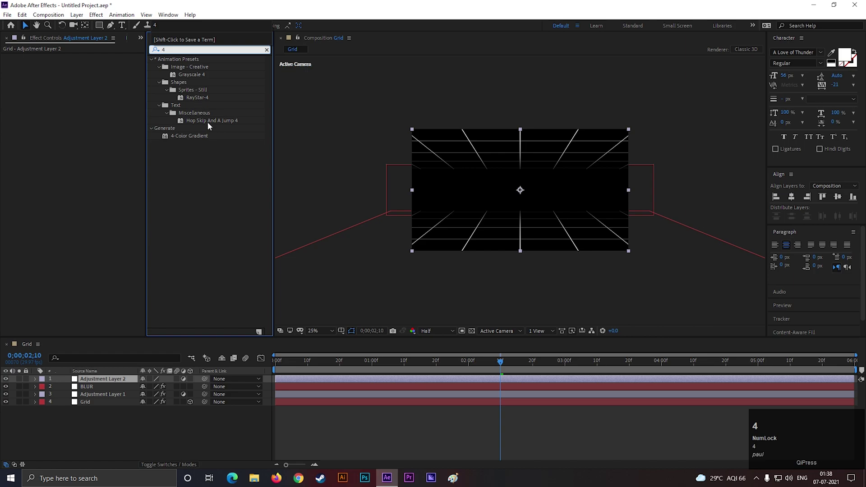
{"action": "left_click_drag", "start_coordinate": [192, 142], "coordinate": [98, 381]}
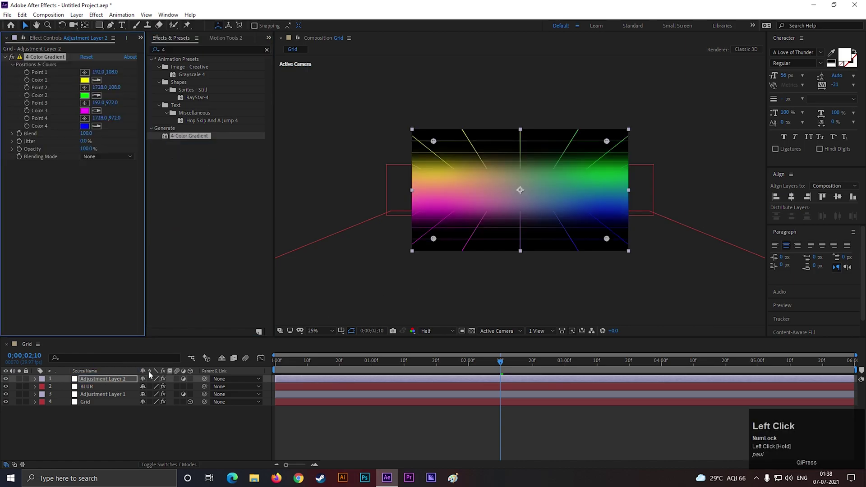
{"action": "left_click_drag", "start_coordinate": [98, 381], "coordinate": [531, 174]}
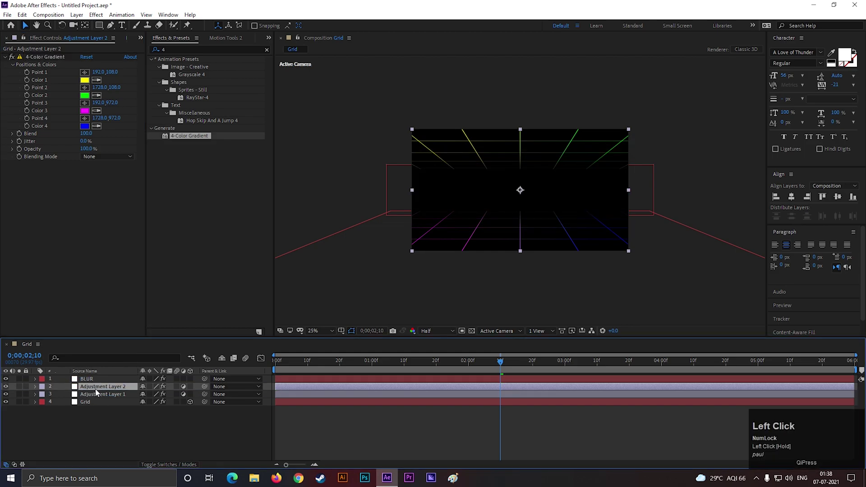
Set the gradient colours to orange and pink so the grid lines are tinted
{"action": "scroll", "scroll_direction": "up", "scroll_amount": 3}
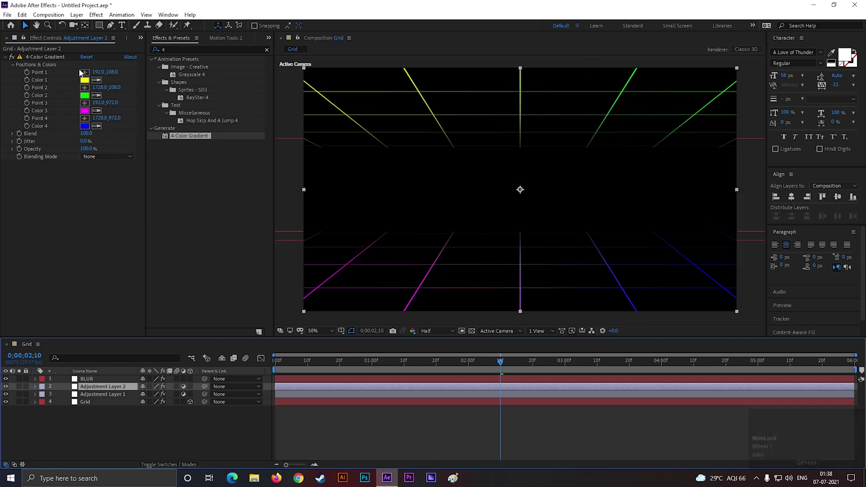
{"action": "left_click_drag", "start_coordinate": [85, 81], "coordinate": [321, 234]}
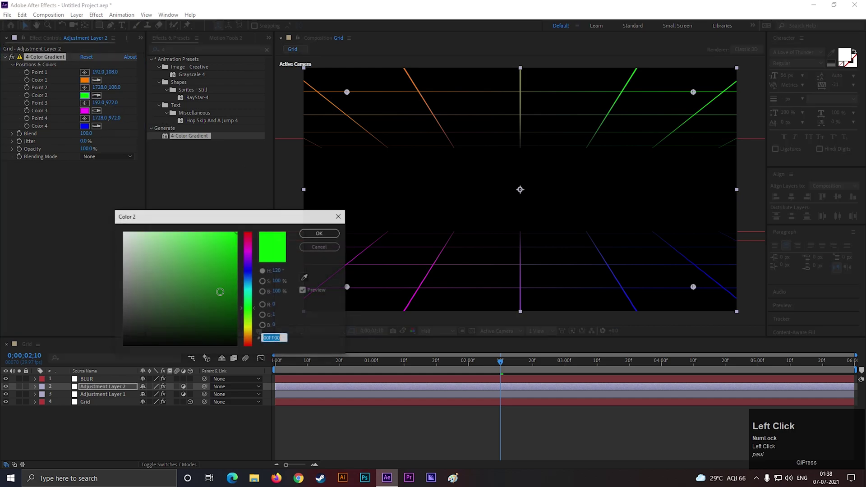
{"action": "left_click_drag", "start_coordinate": [254, 255], "coordinate": [252, 247]}
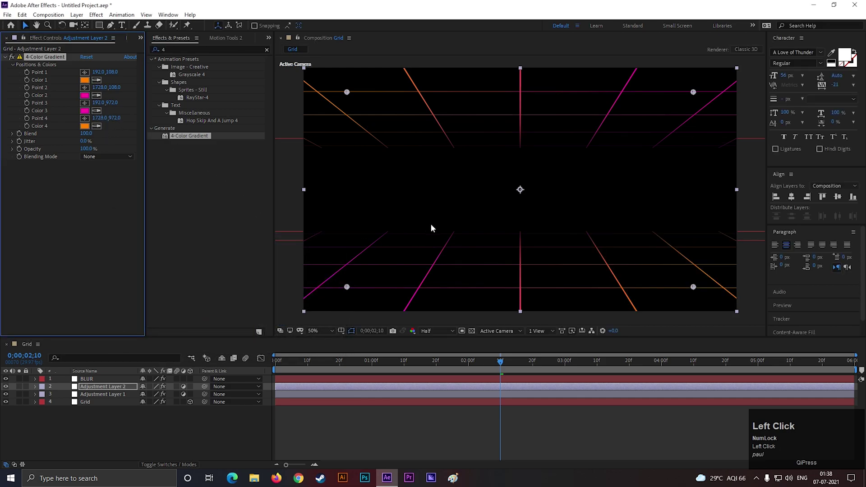
{"action": "scroll", "scroll_direction": "down", "scroll_amount": 3}
{"action": "left_click_drag", "start_coordinate": [496, 359], "coordinate": [532, 257]}
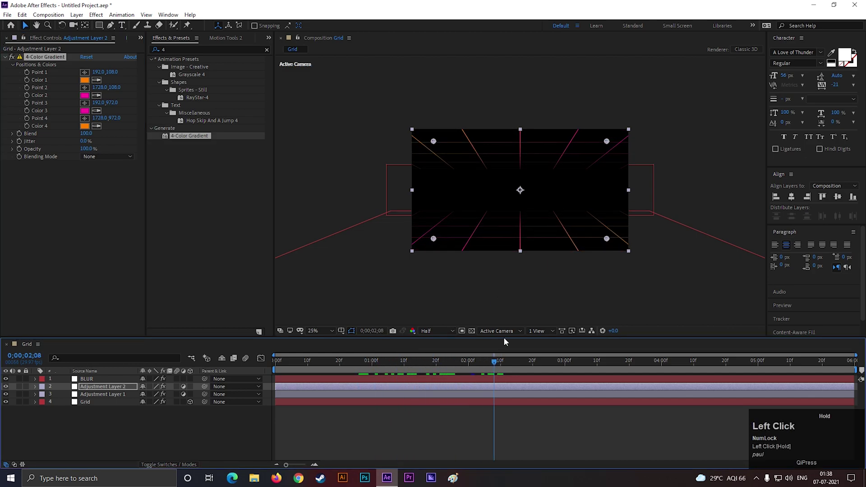
{"action": "scroll", "scroll_direction": "up", "scroll_amount": 3}
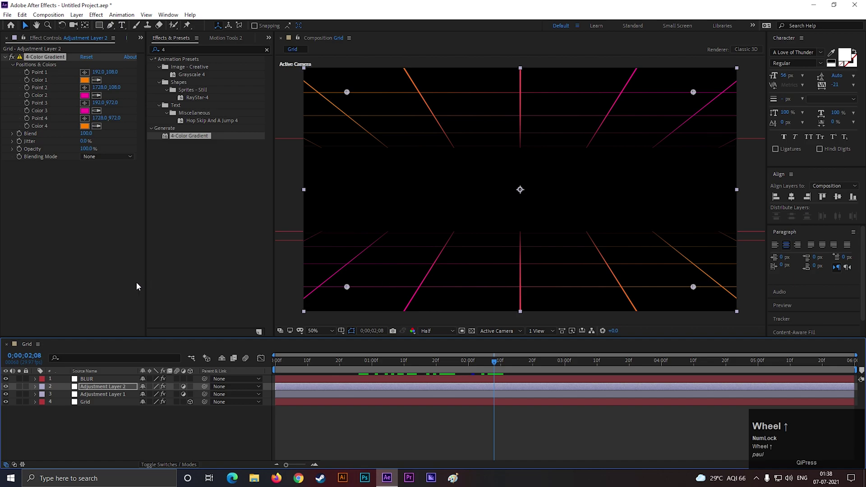
{"action": "left_click", "coordinate": [103, 420]}
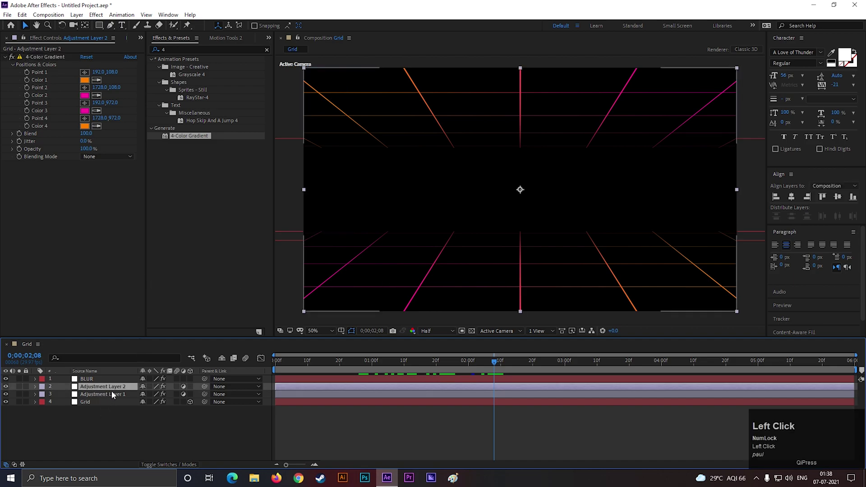
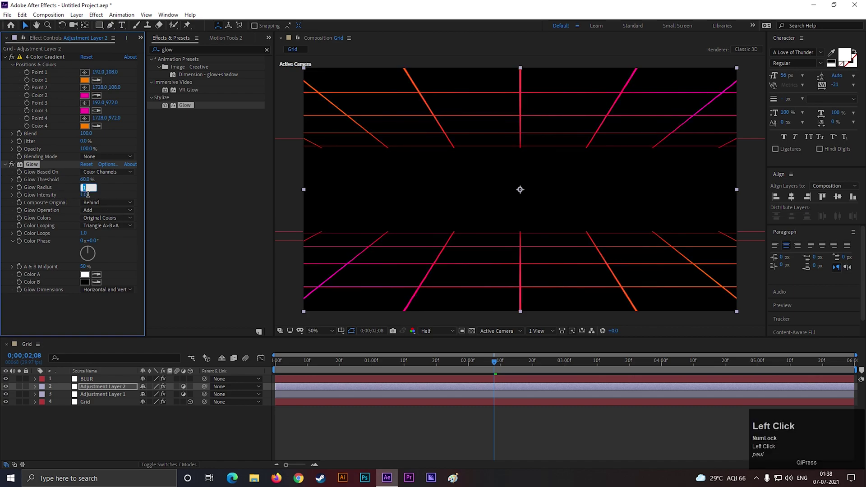
Set Glow on Adjustment Layer 2 to radius 2 and threshold 100%, then duplicate it
{"action": "key", "text": "Return"}
{"action": "left_click_drag", "start_coordinate": [89, 183], "coordinate": [232, 201]}
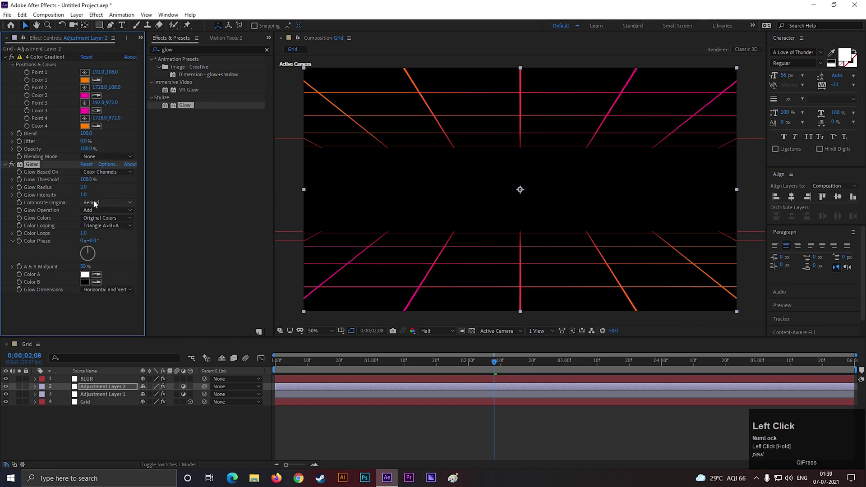
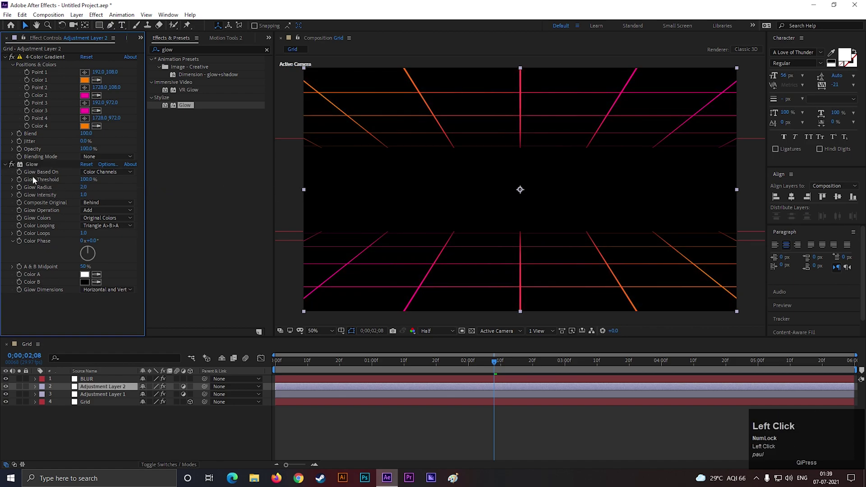
{"action": "key", "text": "ctrl+d"}
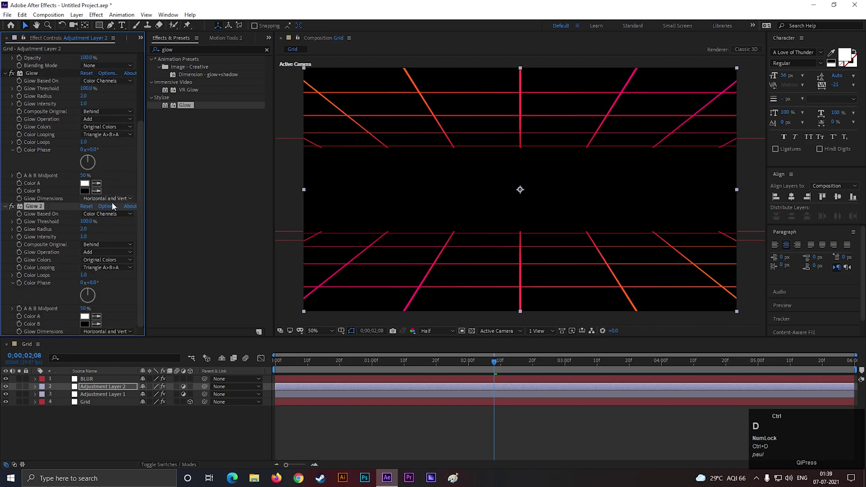
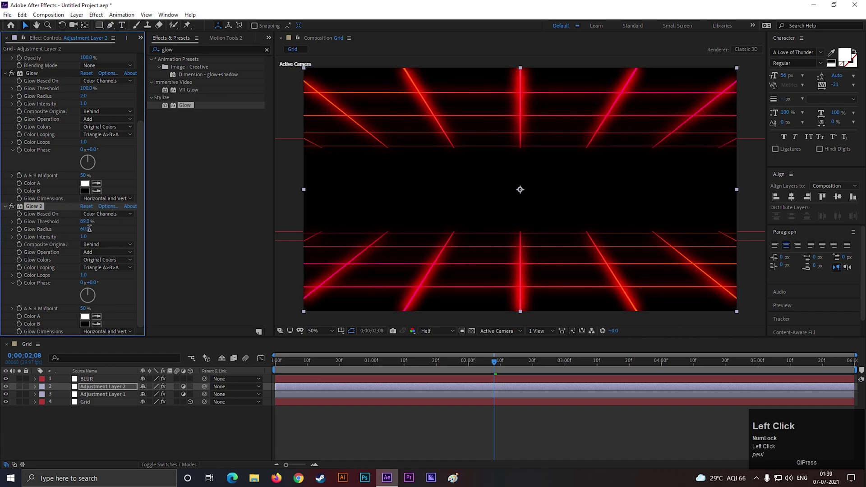
Give Glow 2 radius 60, intensity 0.3 and threshold 100% for a wider soft glow
{"action": "key", "text": "ctrl+z"}
{"action": "left_click", "coordinate": [175, 227]}
{"action": "key", "text": "ctrl+z"}
{"action": "left_click_drag", "start_coordinate": [90, 241], "coordinate": [405, 192]}
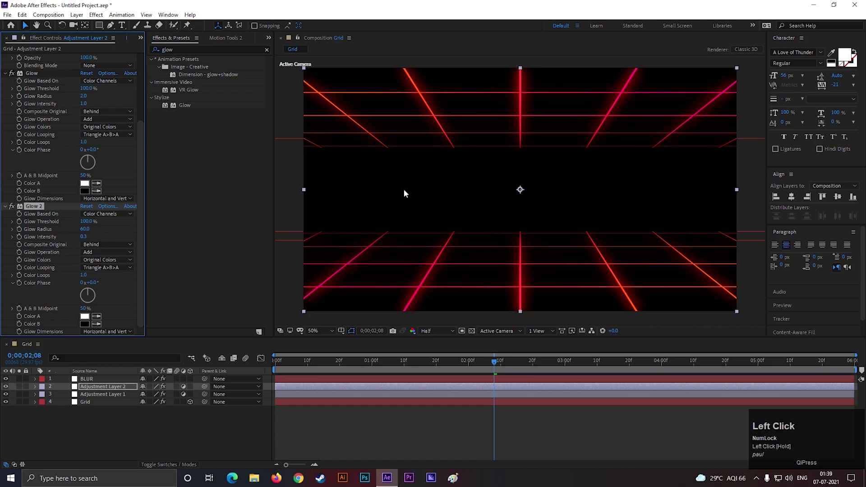
{"action": "scroll", "scroll_direction": "down", "scroll_amount": 3}
{"action": "scroll", "scroll_direction": "up", "scroll_amount": 3}
{"action": "scroll", "scroll_direction": "down", "scroll_amount": 3}
{"action": "left_click_drag", "start_coordinate": [483, 365], "coordinate": [522, 302]}
{"action": "scroll", "scroll_direction": "up", "scroll_amount": 3}
Create a new solid layer named Star matching the 1920×1080 composition size
{"action": "right_click", "coordinate": [110, 425]}
{"action": "left_click", "coordinate": [134, 326]}
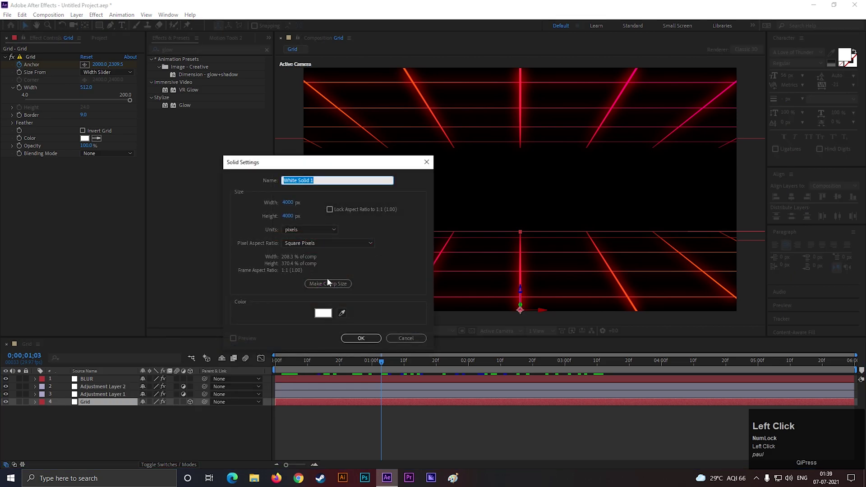
{"action": "type", "text": "ar"}
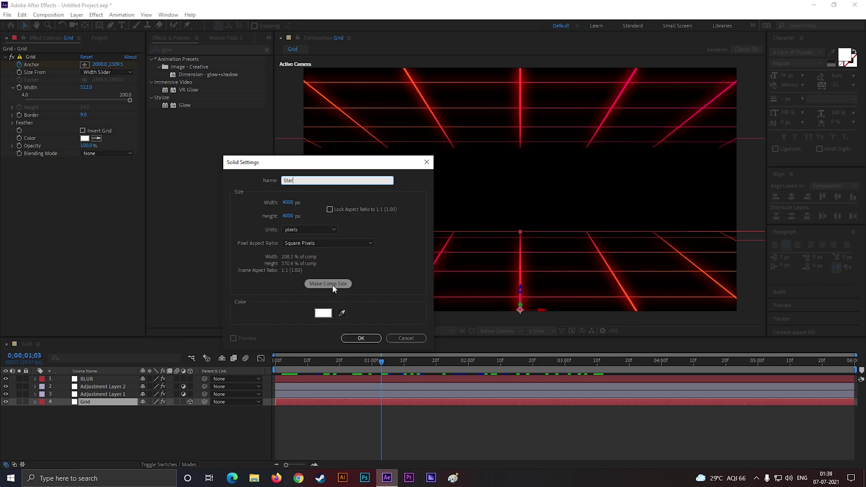
{"action": "left_click", "coordinate": [336, 287]}
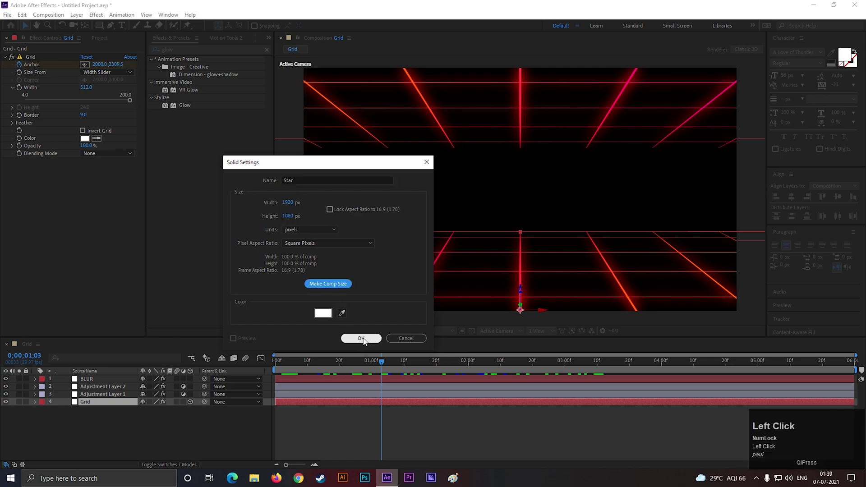
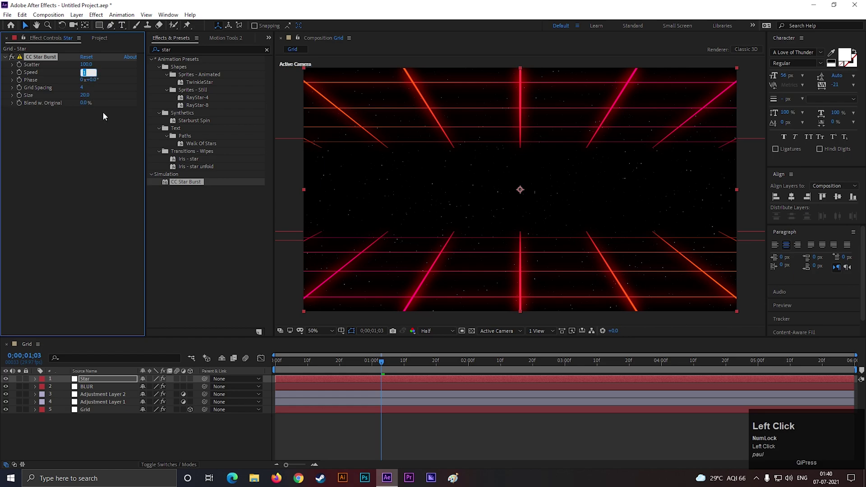
Set CC Star Burst Speed to 0.30 on the Star layer and preview the drifting starfield
{"action": "left_click", "coordinate": [113, 178]}
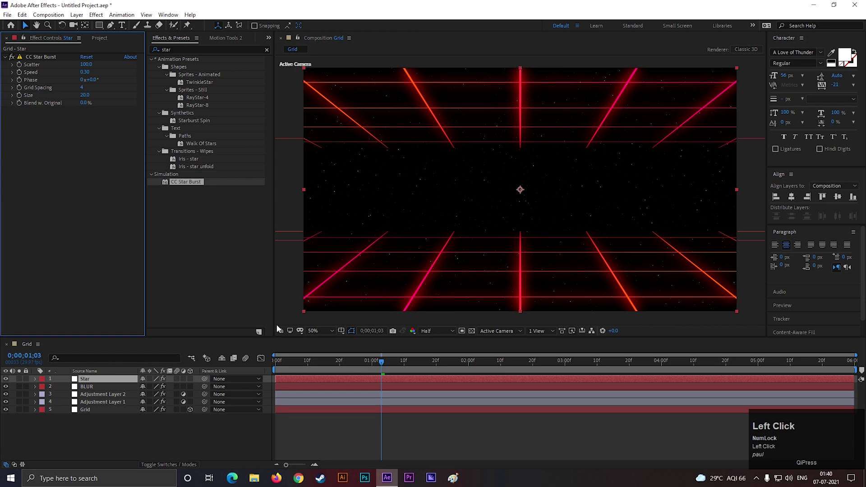
{"action": "left_click", "coordinate": [378, 363]}
{"action": "key", "text": "space"}
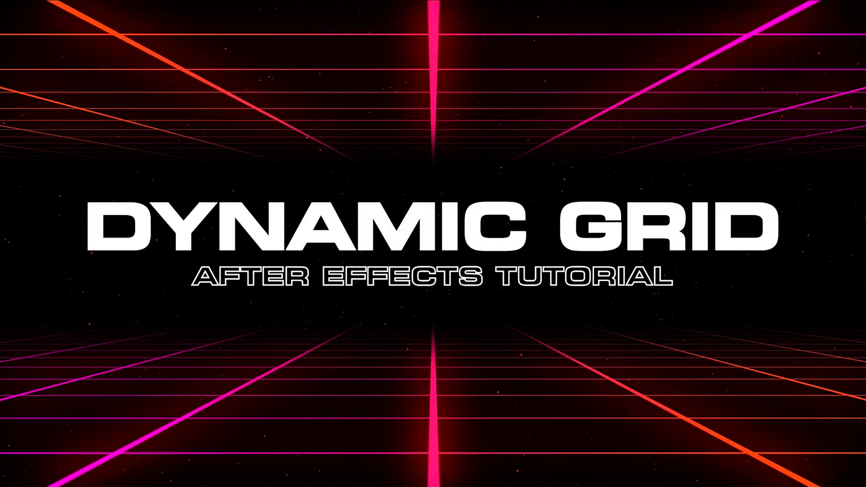